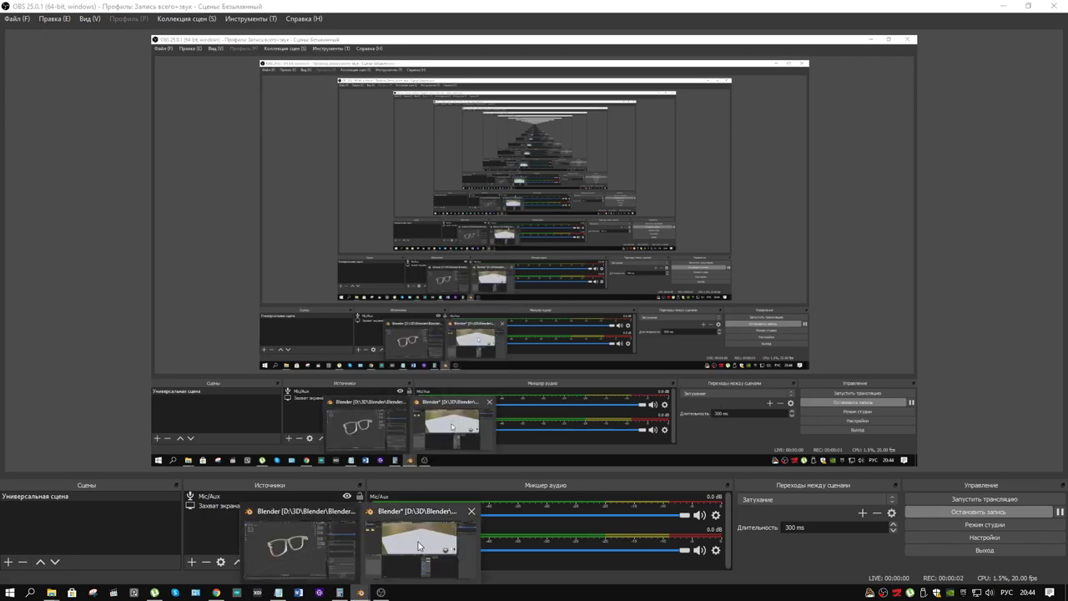
# - Start the OBS recording and bring the Blender plane and material nodes into view
pyautogui.moveTo(420, 546); pyautogui.dragTo(530, 251)
pyautogui.scroll(-3)
pyautogui.moveTo(560, 257); pyautogui.dragTo(357, 441)
# - Preview the Gradient Texture on the plane and feed it from Texture Coordinate and Mapping nodes
pyautogui.click(356, 441)
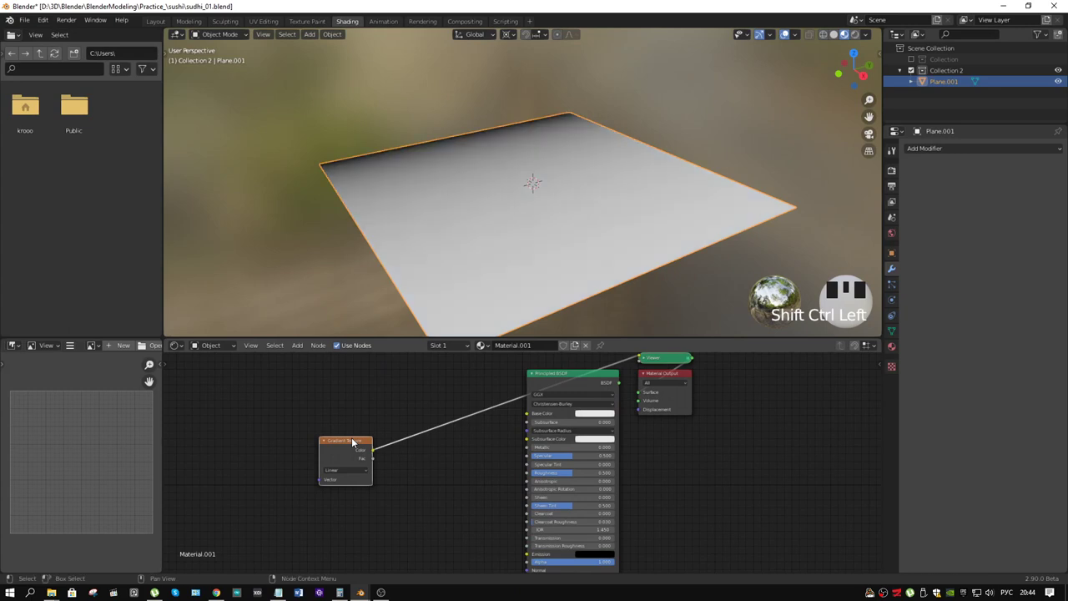
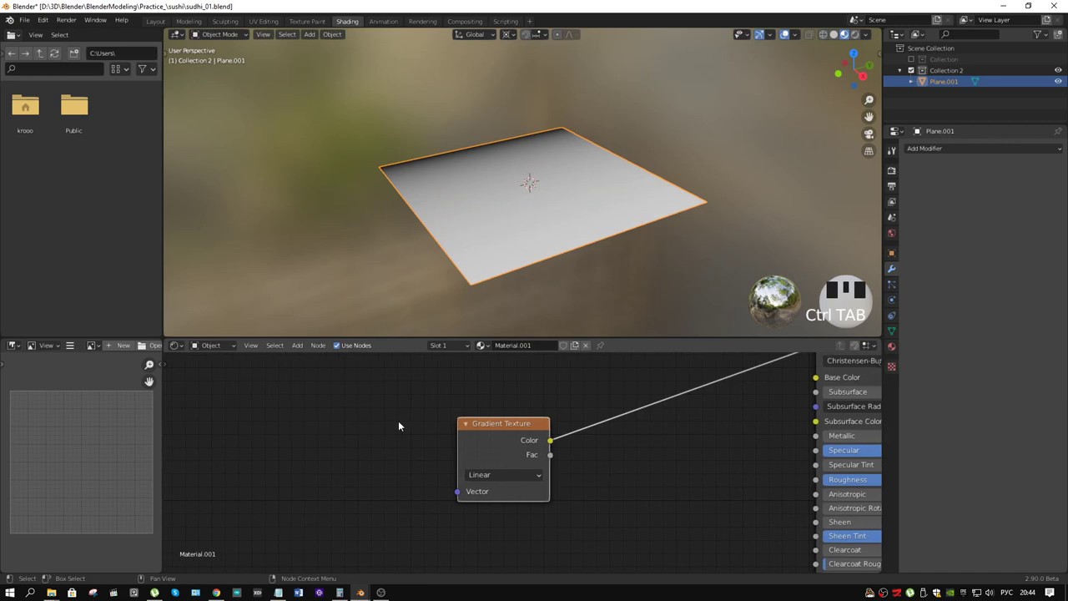
pyautogui.press('ctrl+t')
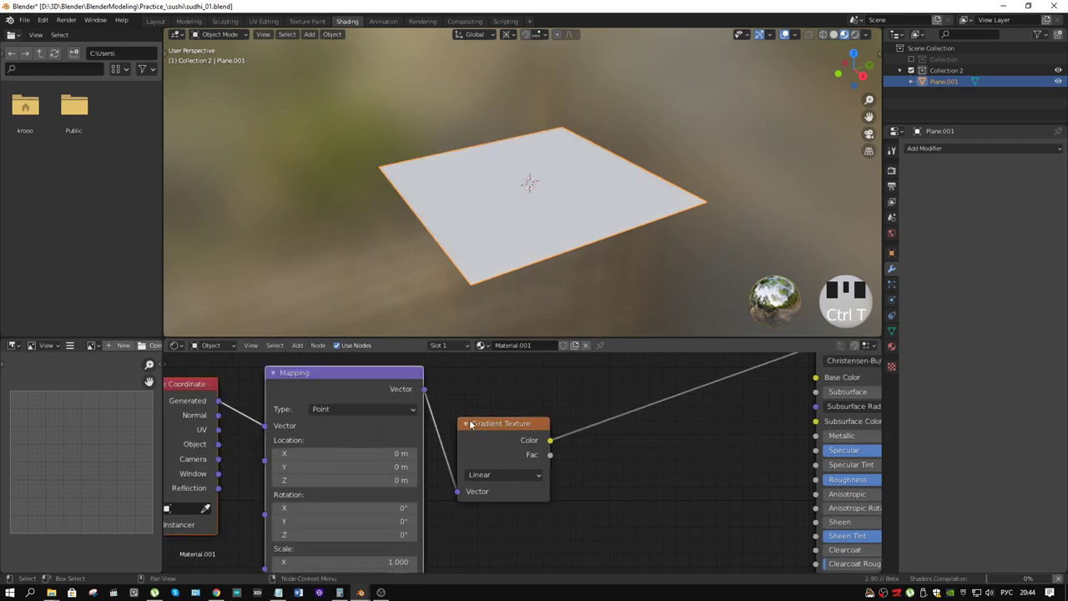
pyautogui.scroll(-3)
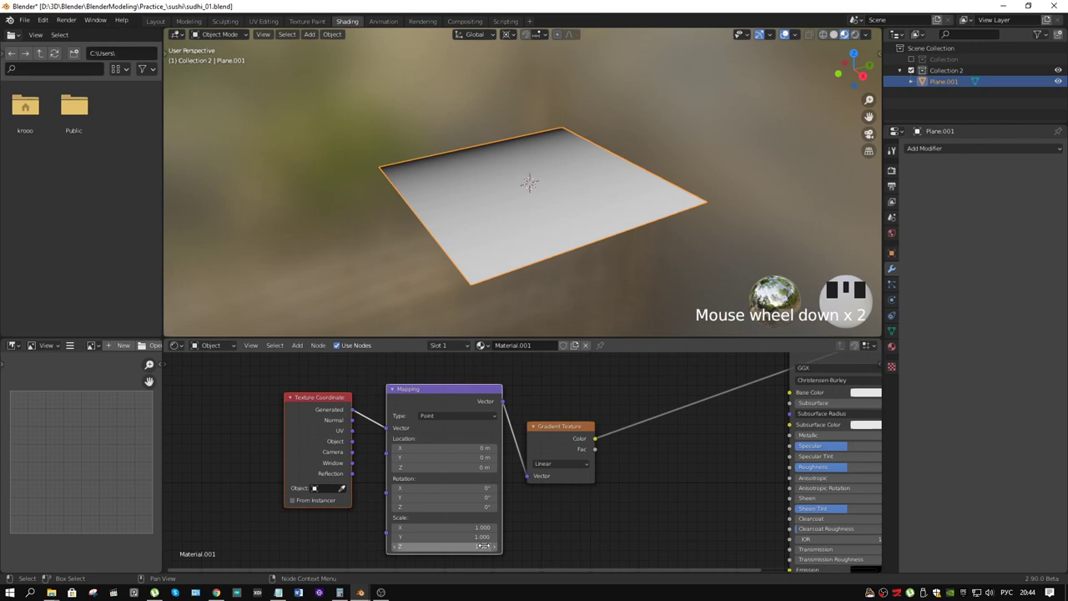
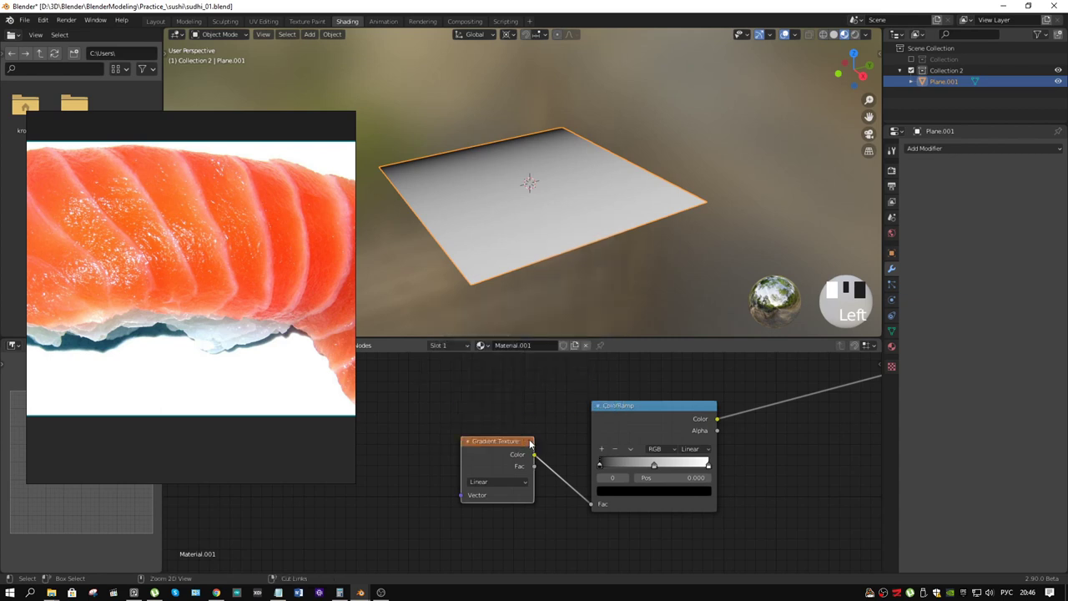
# - Insert a Separate XYZ node after Mapping and feed one axis into the gradient's Vector input
pyautogui.press('ctrl+t')
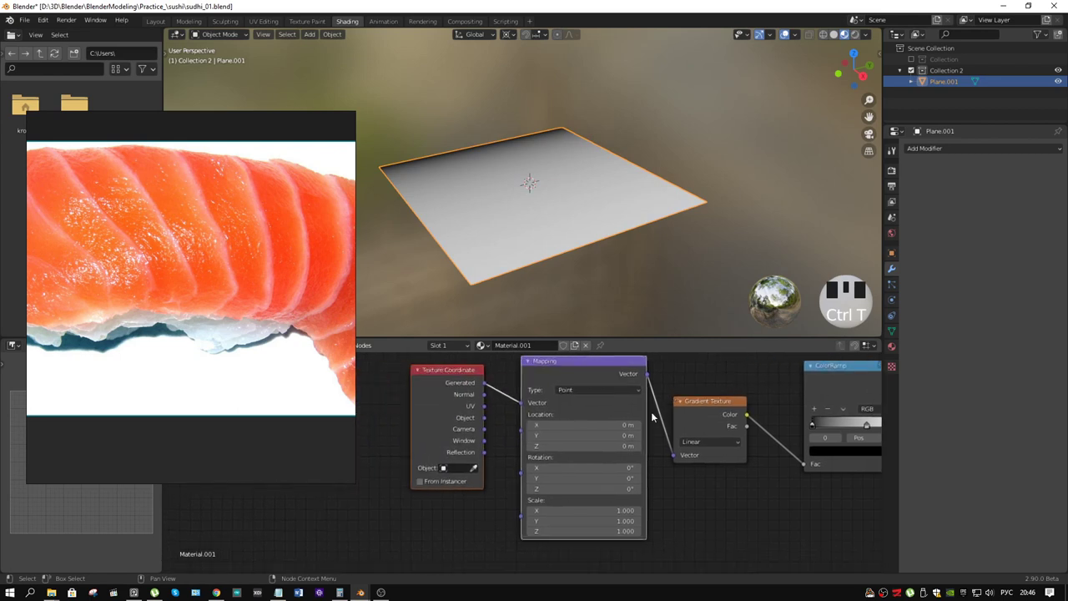
pyautogui.moveTo(662, 422); pyautogui.dragTo(548, 411)
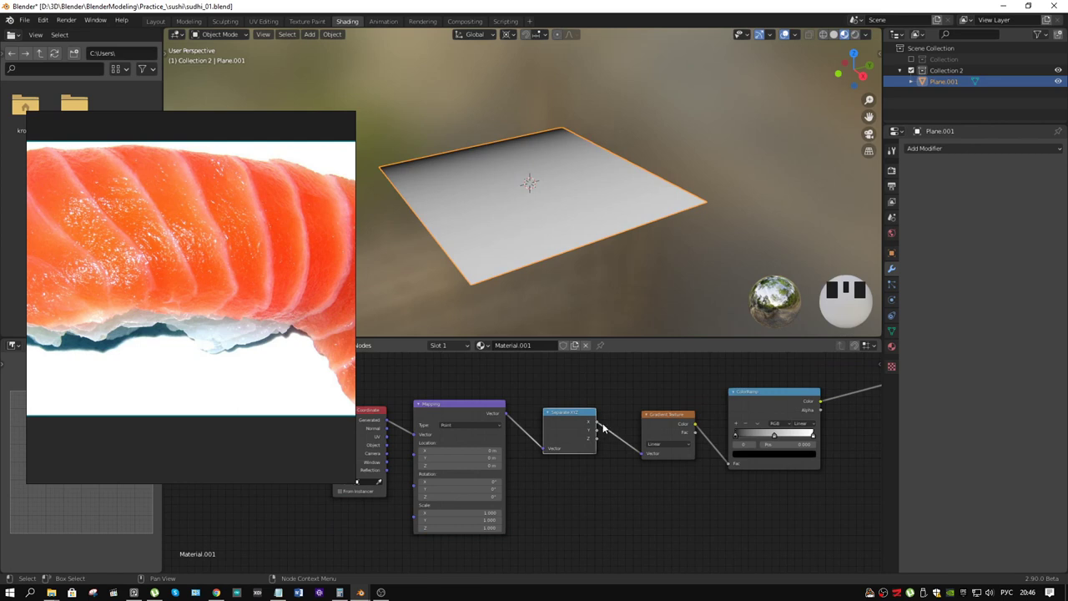
pyautogui.click(647, 456)
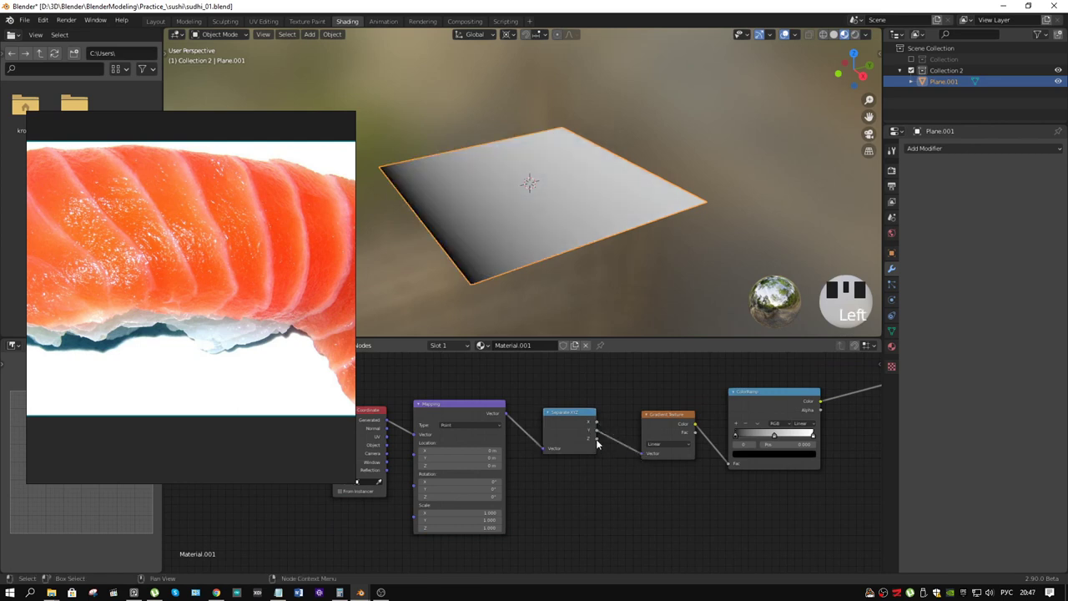
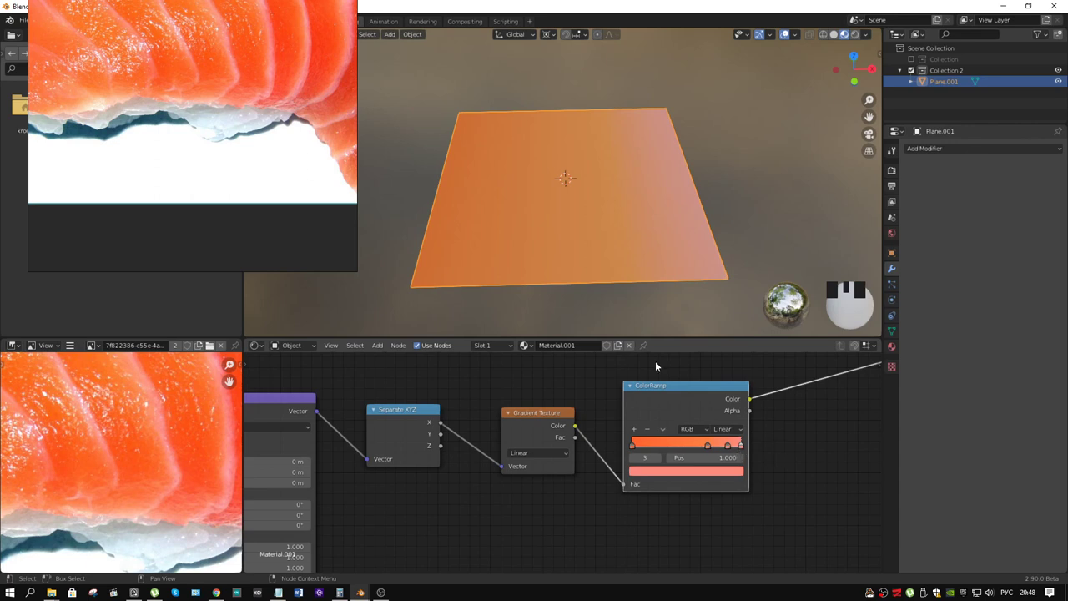
# - Shift a ColorRamp stop and frame the whole node chain around the Wave Texture
pyautogui.moveTo(729, 447); pyautogui.dragTo(651, 233)
pyautogui.moveTo(651, 233); pyautogui.dragTo(643, 215)
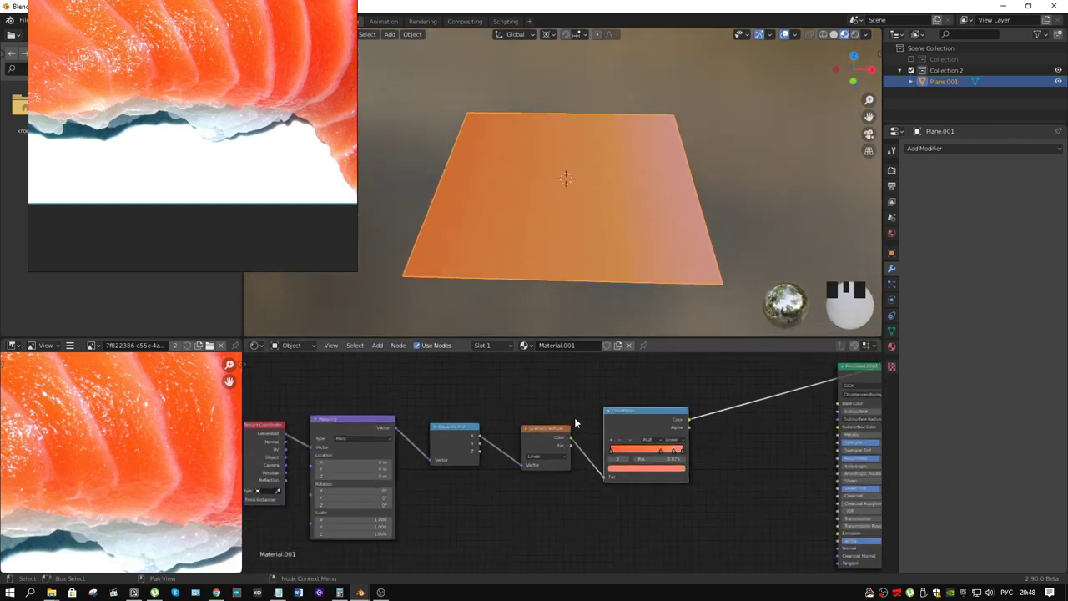
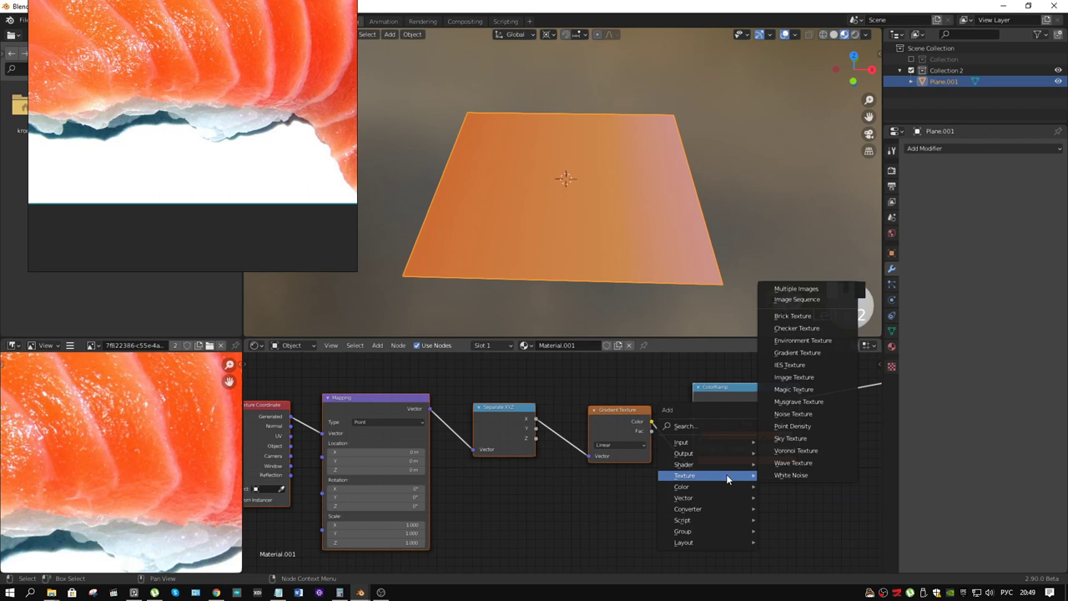
pyautogui.moveTo(797, 467); pyautogui.dragTo(488, 417)
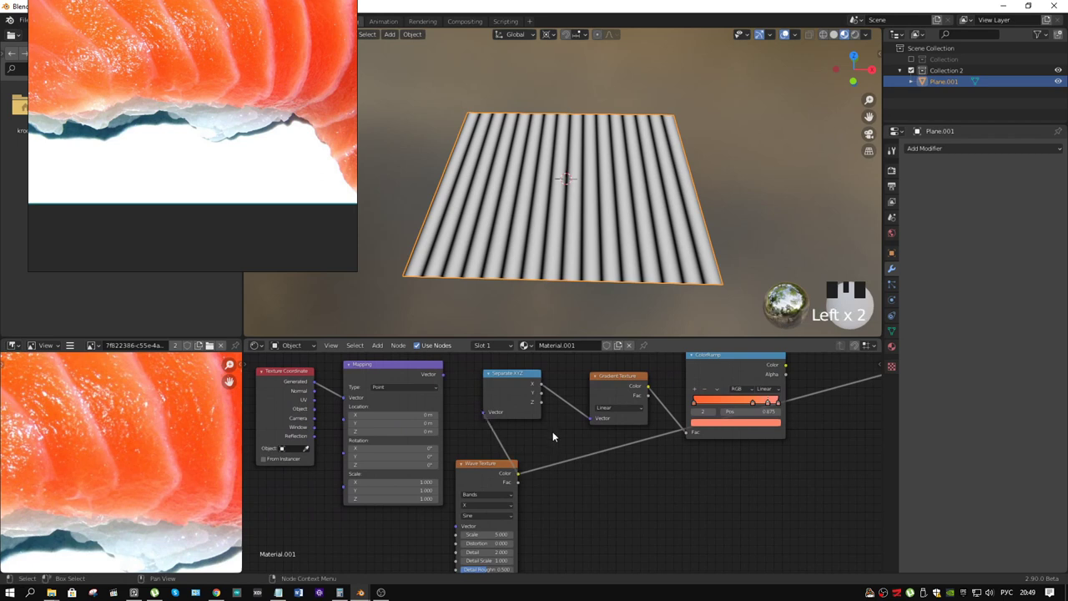
pyautogui.moveTo(728, 355); pyautogui.dragTo(615, 333)
pyautogui.scroll(3)
pyautogui.middleClick(492, 240)
pyautogui.scroll(-3)
# - Delete the Texture Coordinate and Mapping nodes so the plane shows the wave's orange stripes
pyautogui.moveTo(523, 250); pyautogui.dragTo(312, 401)
pyautogui.click(312, 401)
pyautogui.press('Delete')
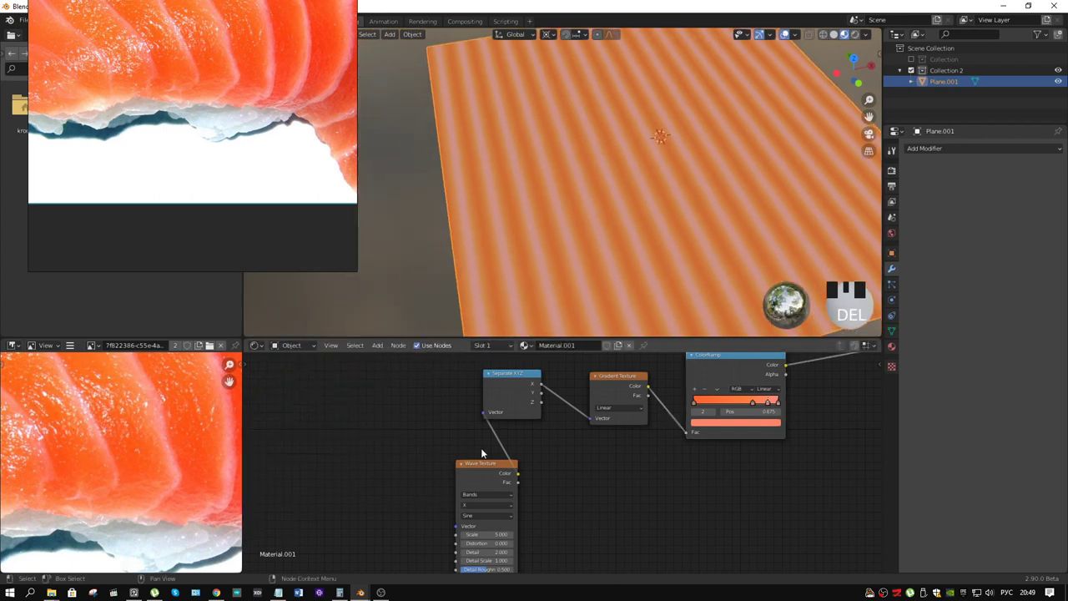
# - Set the Wave Texture to Bands, Saw profile, Scale -1.6 and Phase Offset 0.7 for wide ridged stripes
pyautogui.moveTo(475, 466); pyautogui.dragTo(503, 399)
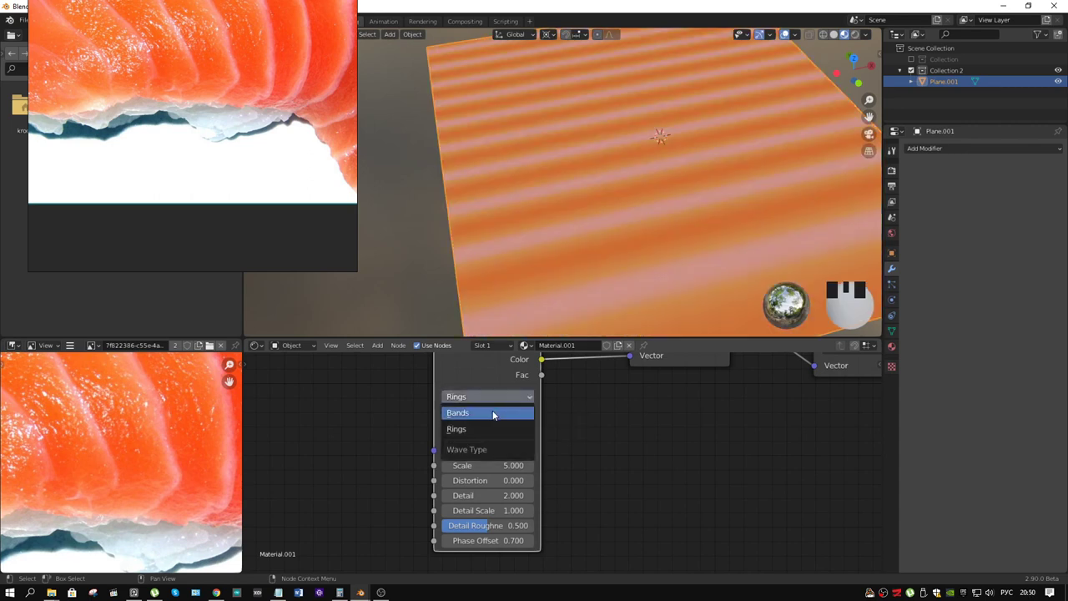
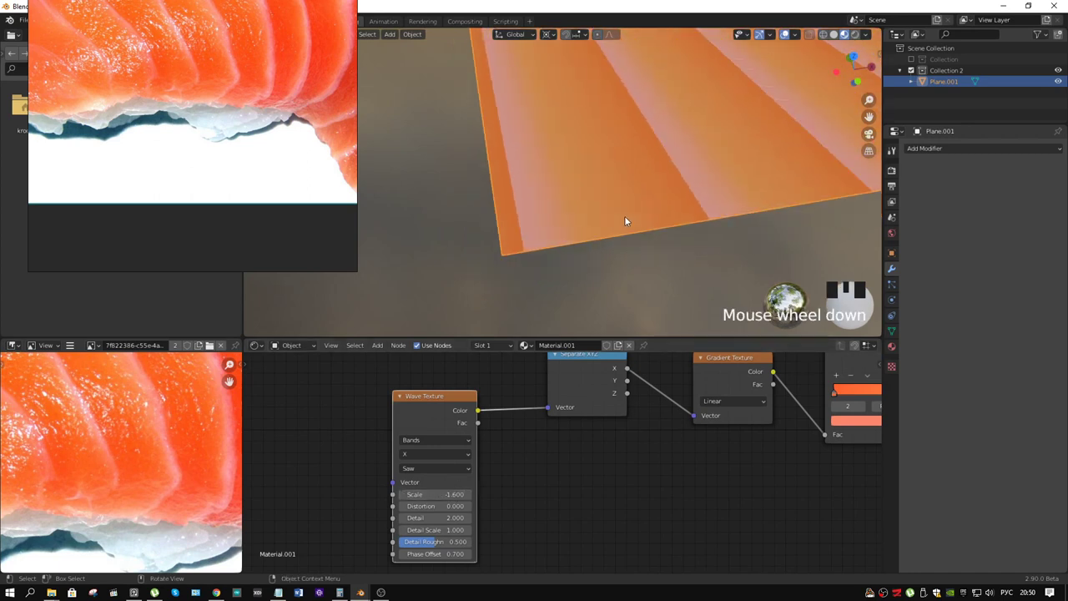
pyautogui.middleClick(663, 217)
pyautogui.scroll(3)
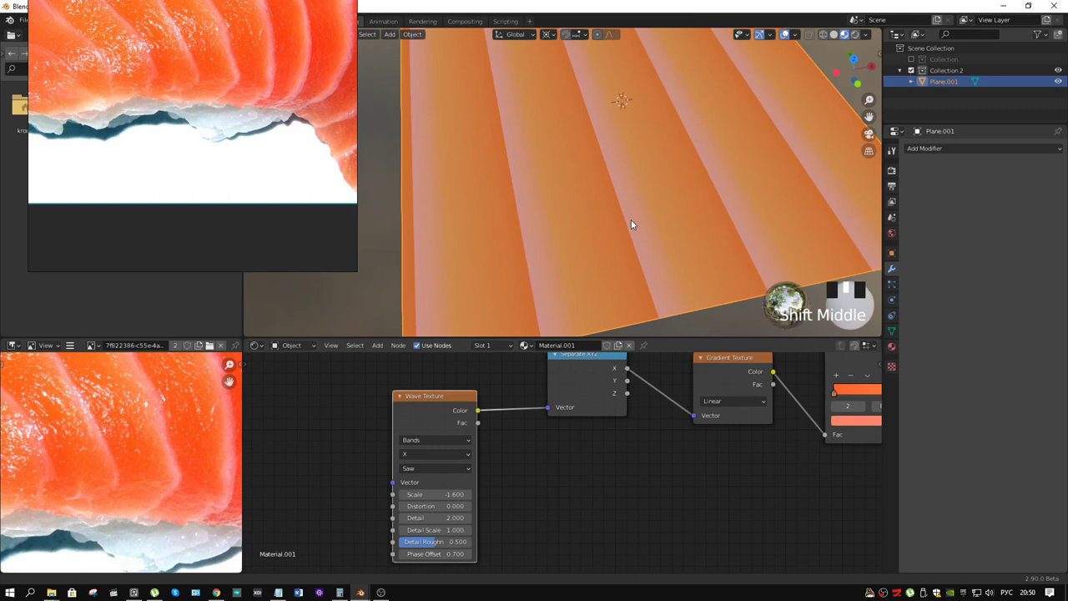
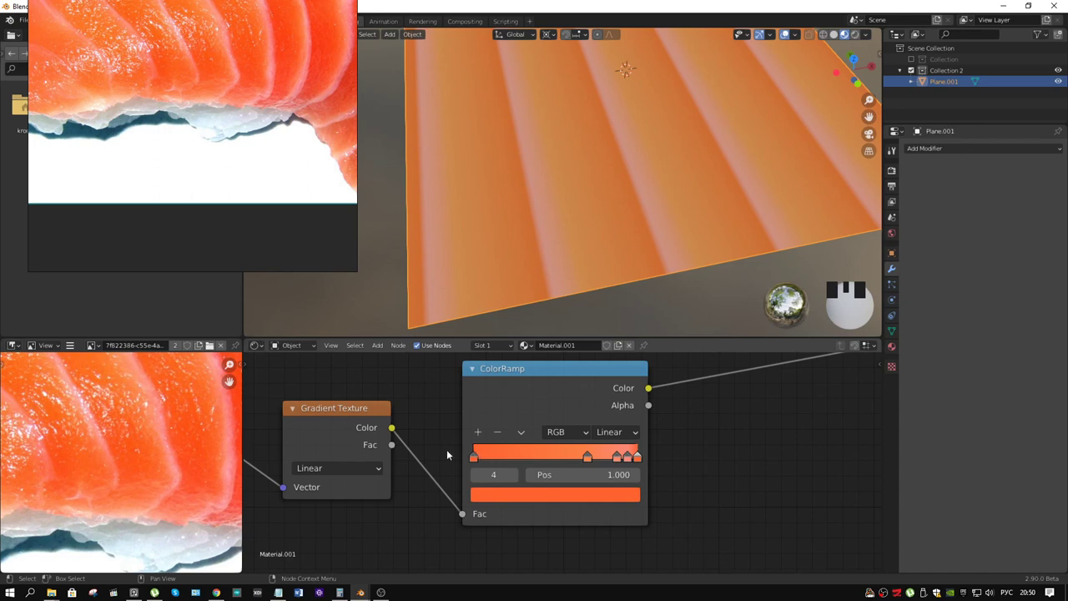
# - Add a Voronoi Texture node to the tree and frame it for previewing its Distance output
pyautogui.scroll(-3)
pyautogui.moveTo(584, 239); pyautogui.dragTo(598, 231)
pyautogui.scroll(3)
pyautogui.scroll(-3)
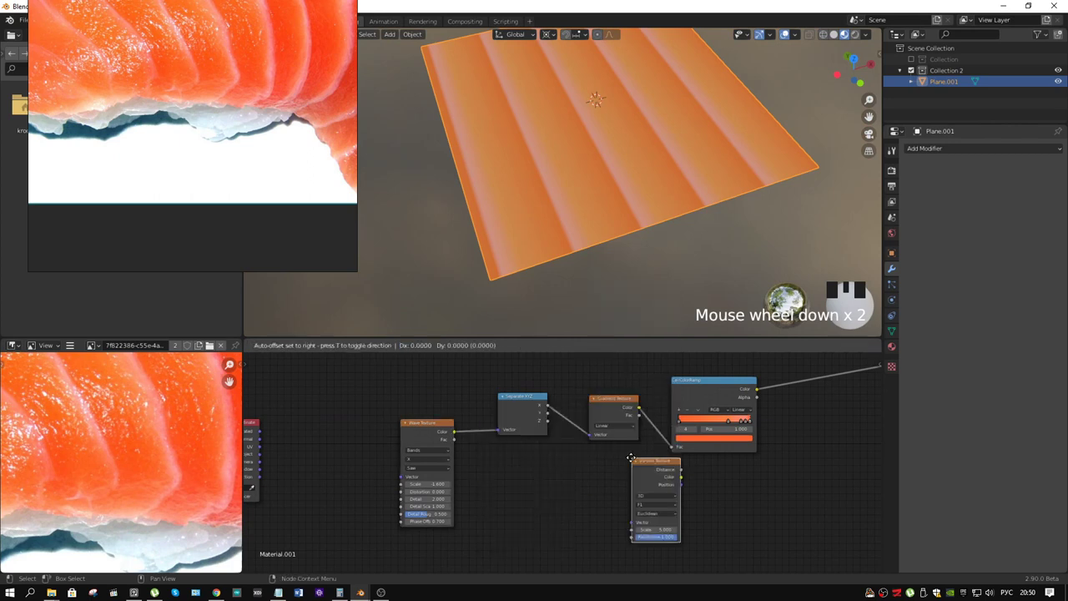
# - Switch the Voronoi distance metric to Manhattan and select the node for removal
pyautogui.click(530, 476)
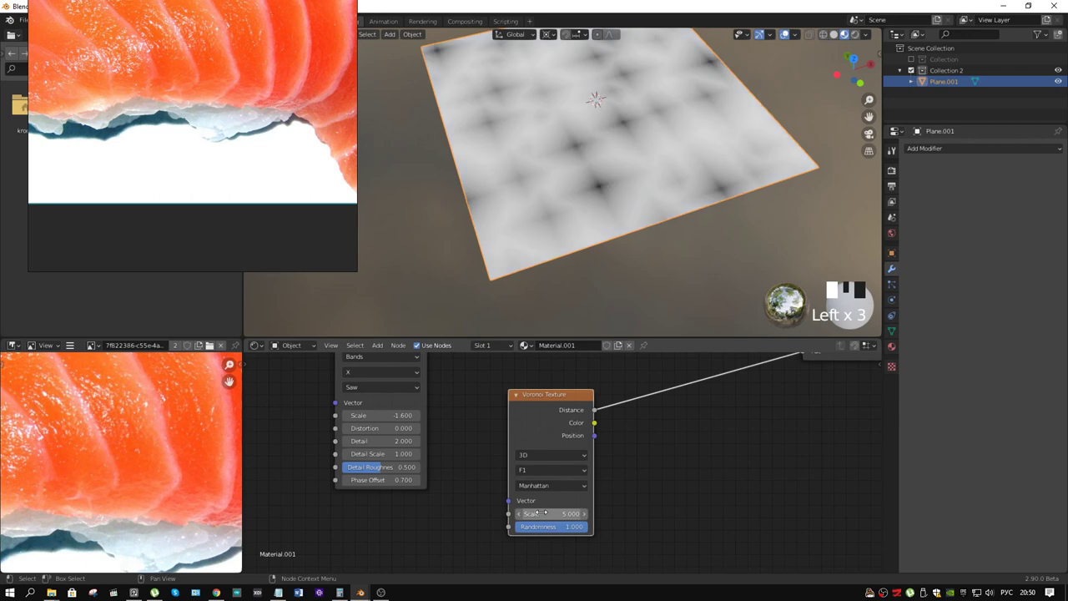
pyautogui.moveTo(553, 538); pyautogui.dragTo(585, 402)
# - Delete the Voronoi Texture, leaving the plane plain white for a replacement texture
pyautogui.press('Delete')
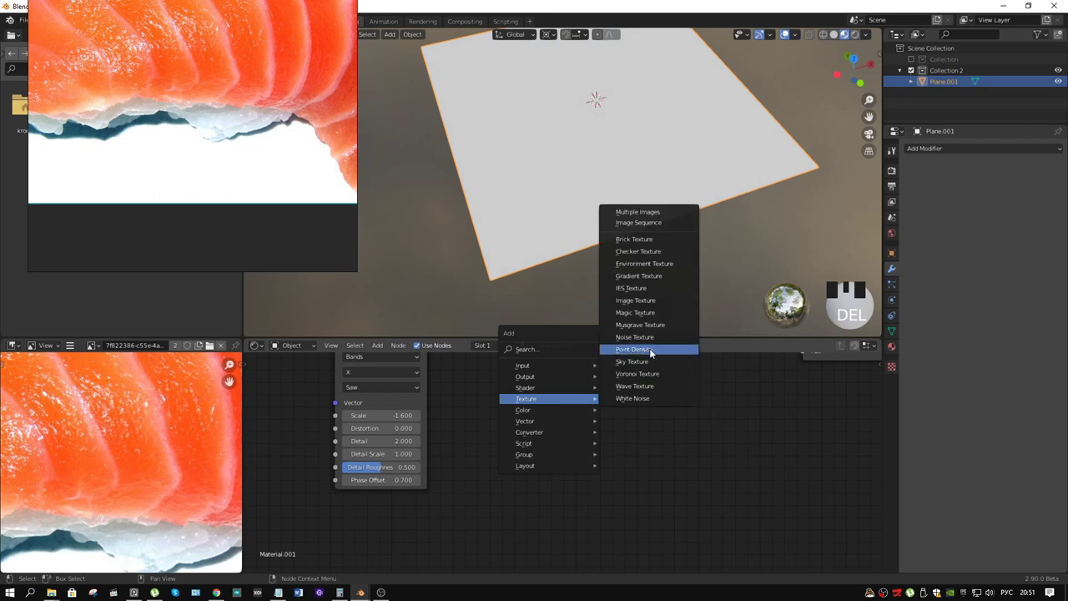
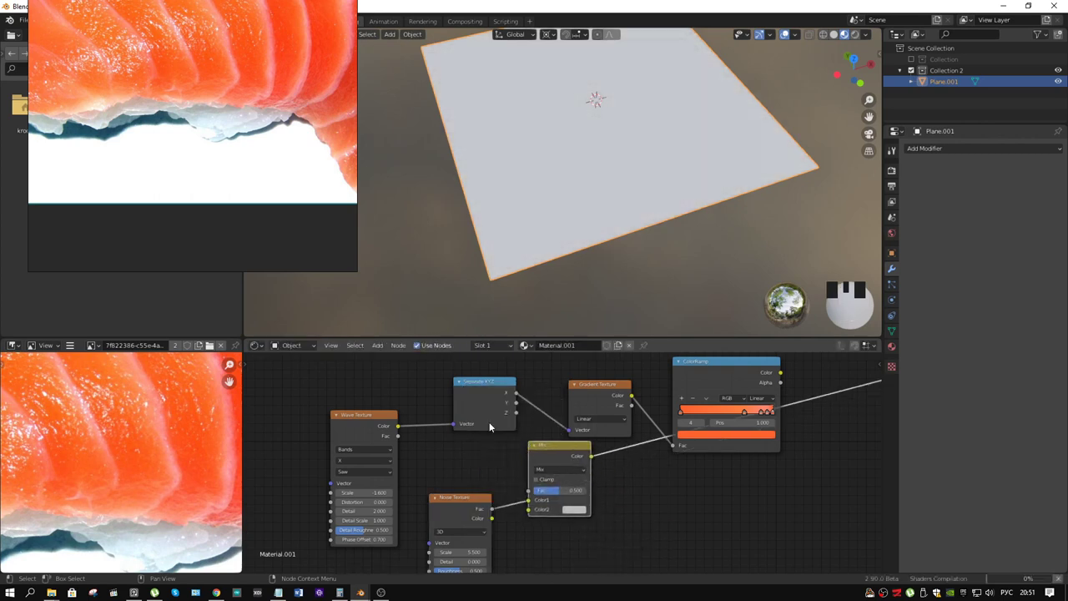
# - Undo the recent node changes until the Wave Texture again feeds Separate XYZ
pyautogui.moveTo(403, 427); pyautogui.dragTo(659, 458)
pyautogui.press('ctrl+z')
pyautogui.press('ctrl+z')
pyautogui.press('ctrl+z')
pyautogui.press('ctrl+z')
pyautogui.press('ctrl+z')
pyautogui.press('ctrl+z')
pyautogui.press('ctrl+z')
pyautogui.press('ctrl+z')
pyautogui.press('ctrl+z')
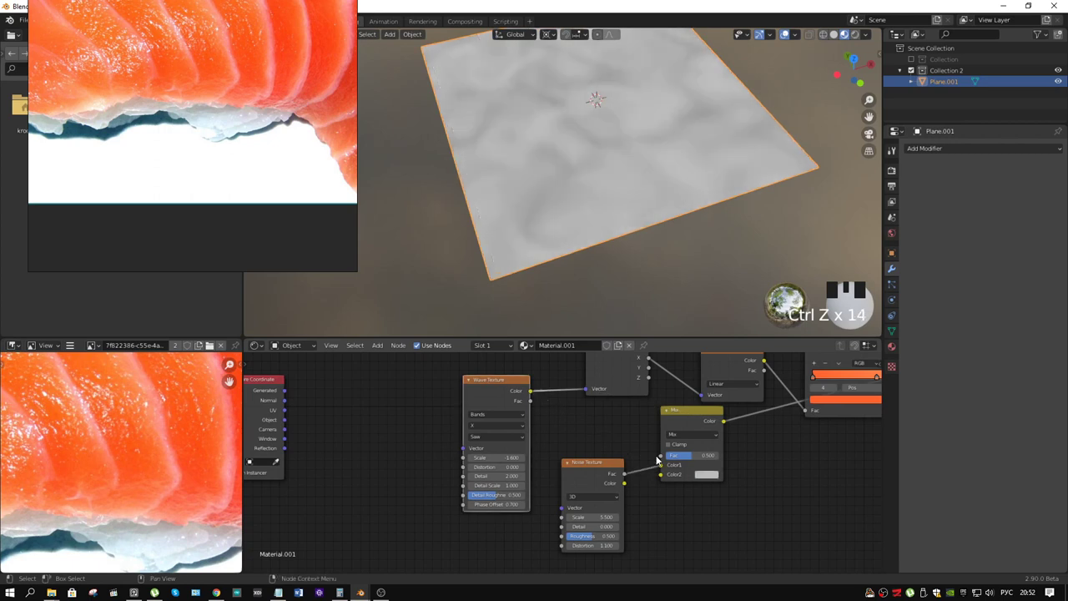
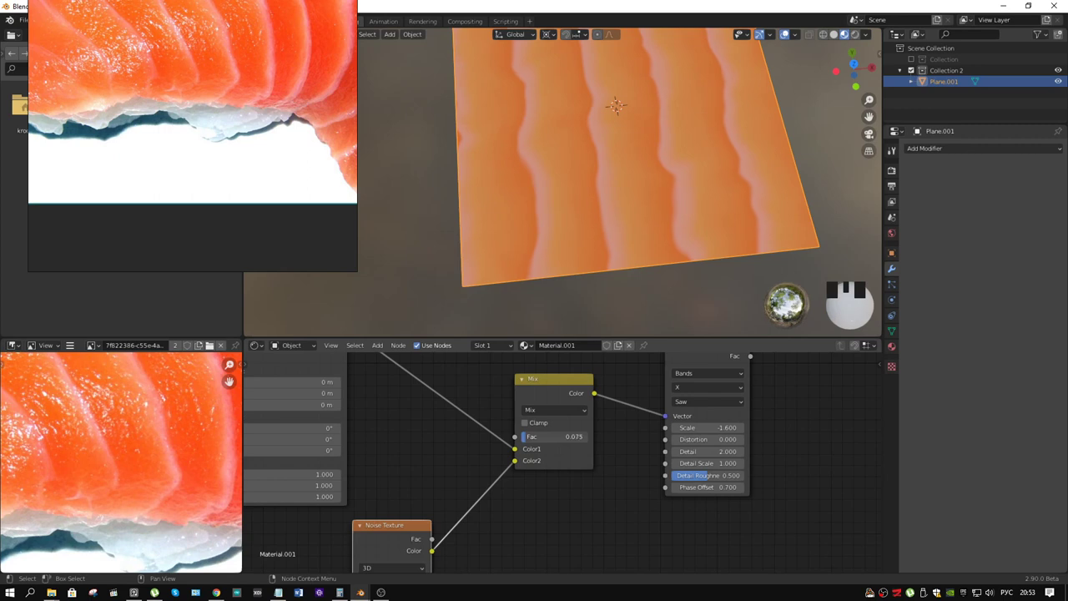
# - Set the Noise Texture scale to 4 and wire a second black-to-white ColorRamp into the chain
pyautogui.scroll(-3)
pyautogui.scroll(3)
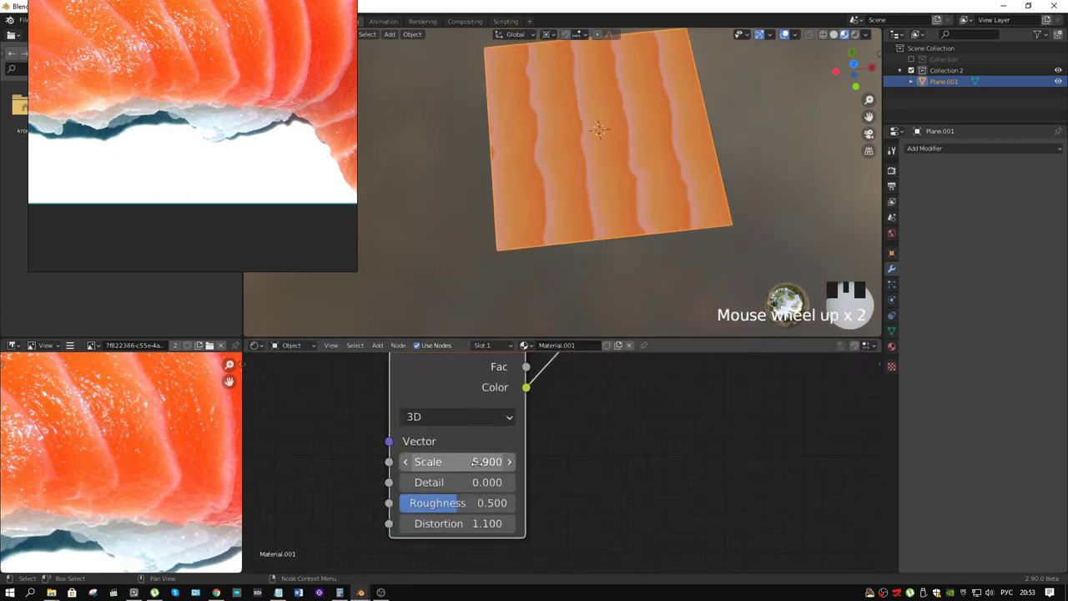
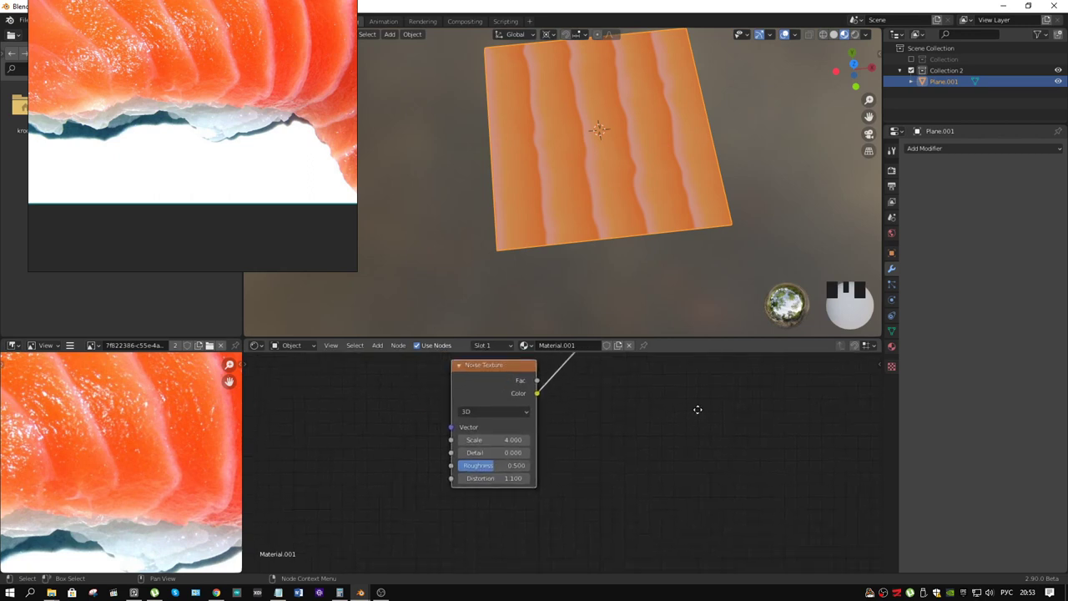
pyautogui.middleClick(672, 211)
pyautogui.scroll(3)
pyautogui.middleClick(625, 173)
pyautogui.scroll(-3)
pyautogui.scroll(-3)
pyautogui.moveTo(635, 370); pyautogui.dragTo(540, 517)
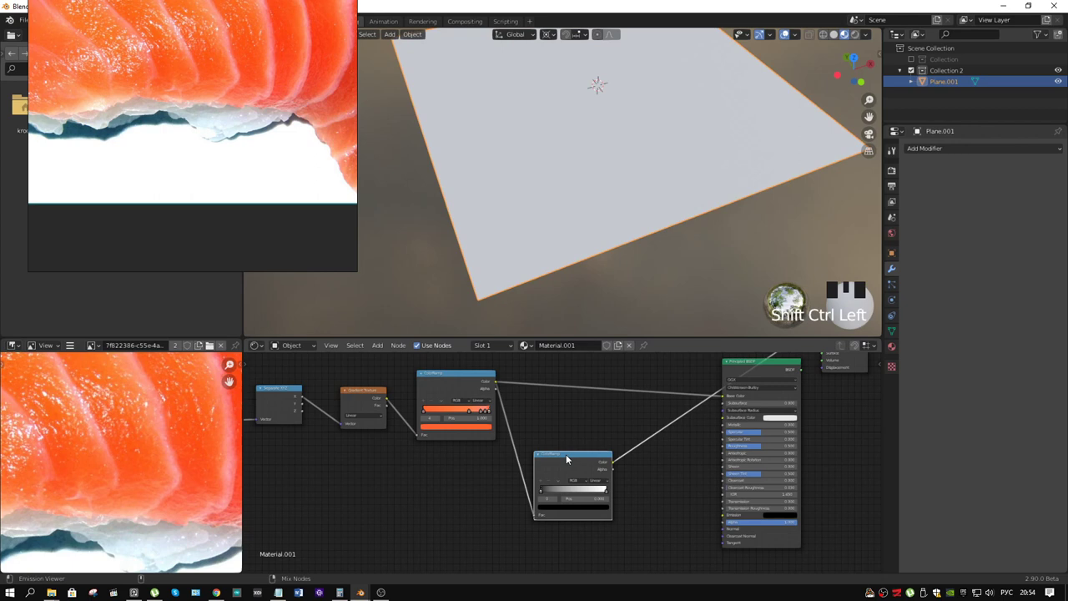
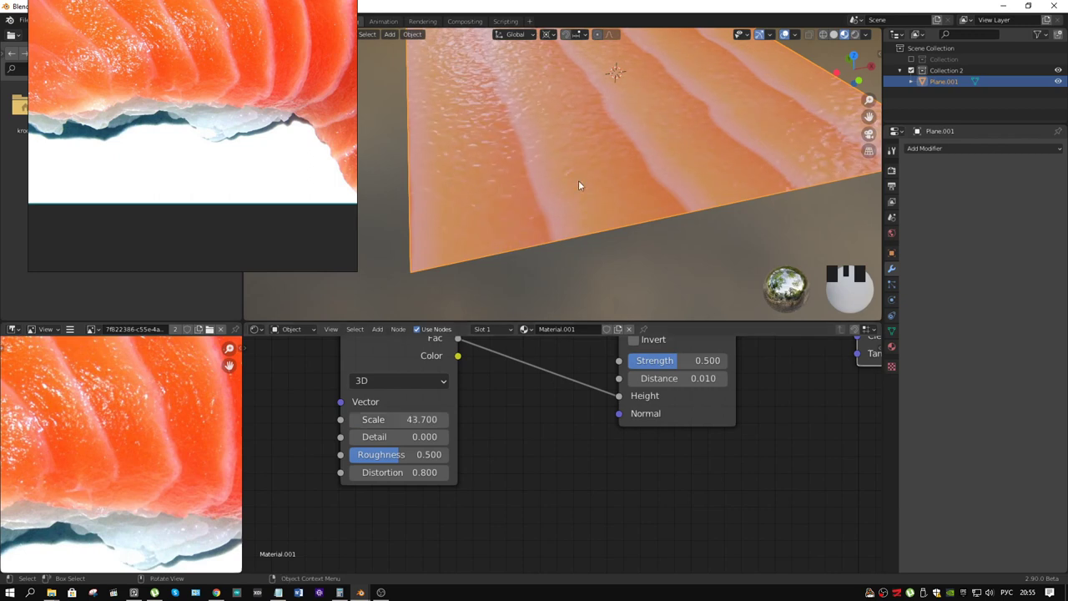
# - Orbit and zoom around the glossy salmon plane to inspect its bumpy stripes
pyautogui.middleClick(592, 179)
pyautogui.scroll(-3)
pyautogui.moveTo(633, 191); pyautogui.dragTo(639, 126)
pyautogui.scroll(3)
pyautogui.moveTo(640, 123); pyautogui.dragTo(620, 177)
pyautogui.scroll(3)
pyautogui.moveTo(623, 184); pyautogui.dragTo(713, 364)
pyautogui.moveTo(713, 364); pyautogui.dragTo(560, 426)
pyautogui.middleClick(557, 181)
pyautogui.scroll(-3)
# - Show the scene's render settings and reach the viewport shading environment choices
pyautogui.moveTo(556, 205); pyautogui.dragTo(1001, 518)
pyautogui.click(1001, 518)
pyautogui.scroll(3)
pyautogui.moveTo(662, 232); pyautogui.dragTo(661, 252)
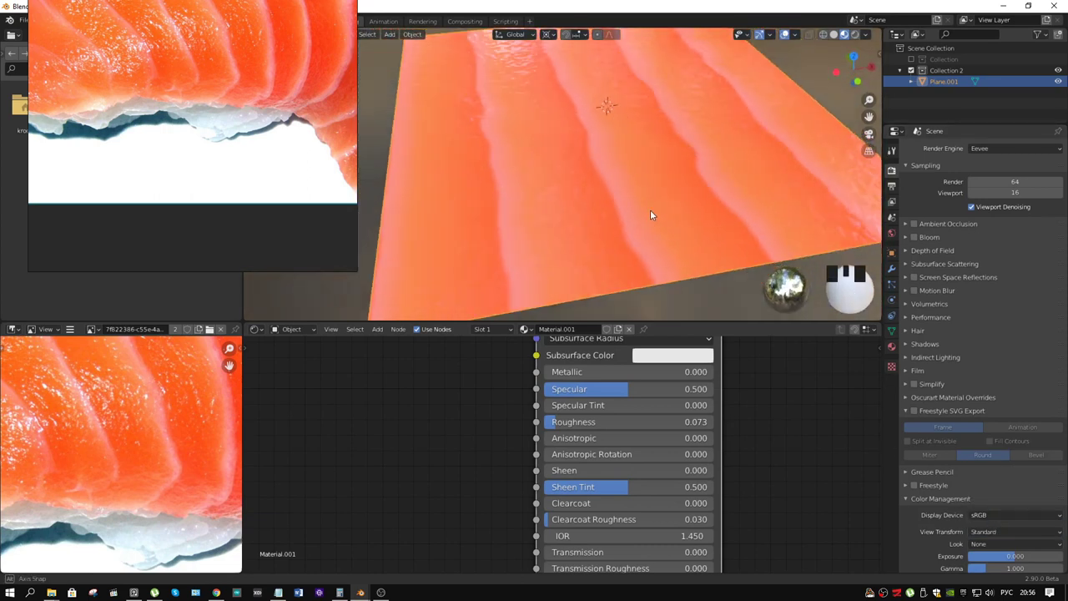
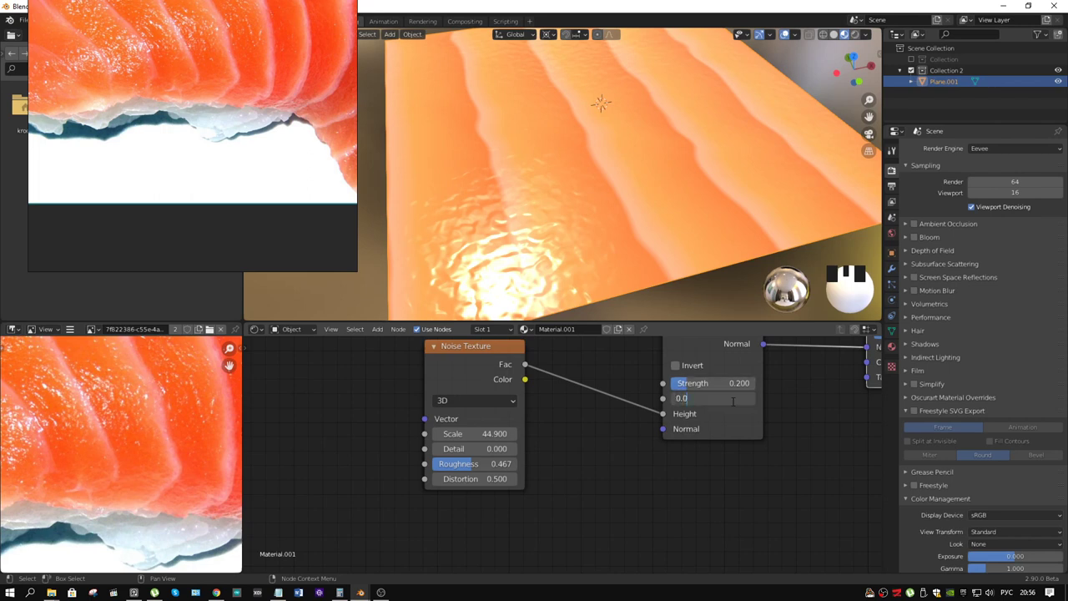
# - Add a Math Add node and wire the ColorRamp colour and Noise factor into it for the bump height
pyautogui.moveTo(777, 281); pyautogui.dragTo(594, 159)
pyautogui.moveTo(593, 160); pyautogui.dragTo(613, 129)
pyautogui.scroll(-3)
pyautogui.moveTo(592, 137); pyautogui.dragTo(578, 157)
pyautogui.scroll(3)
pyautogui.moveTo(572, 153); pyautogui.dragTo(495, 370)
pyautogui.click(495, 369)
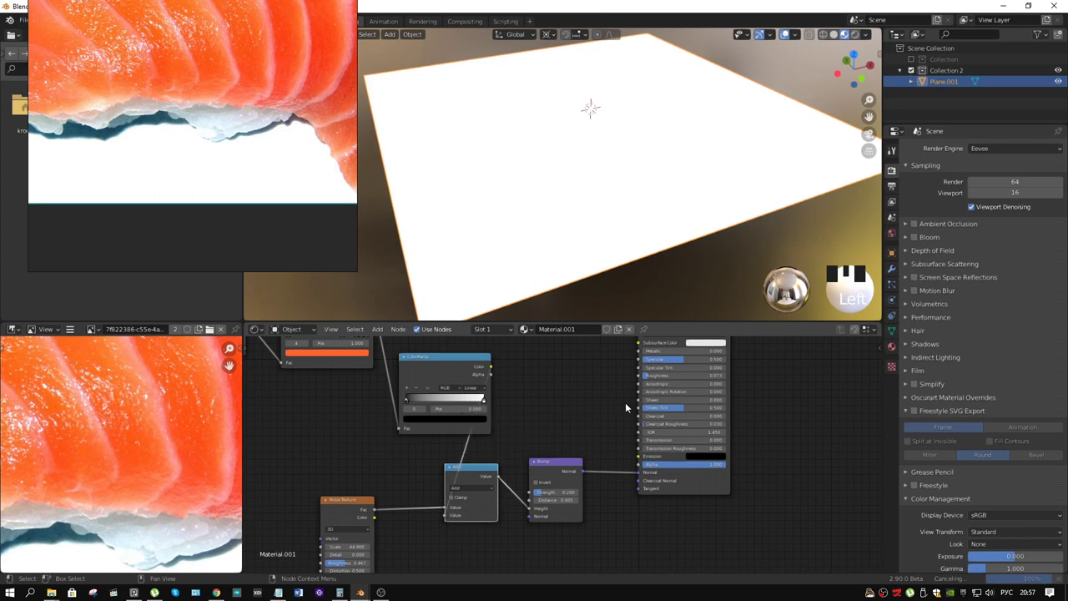
# - Route the Math node's output straight into the Principled shader to preview its result on the plane
pyautogui.moveTo(566, 464); pyautogui.dragTo(632, 200)
pyautogui.moveTo(623, 199); pyautogui.dragTo(474, 469)
pyautogui.click(474, 469)
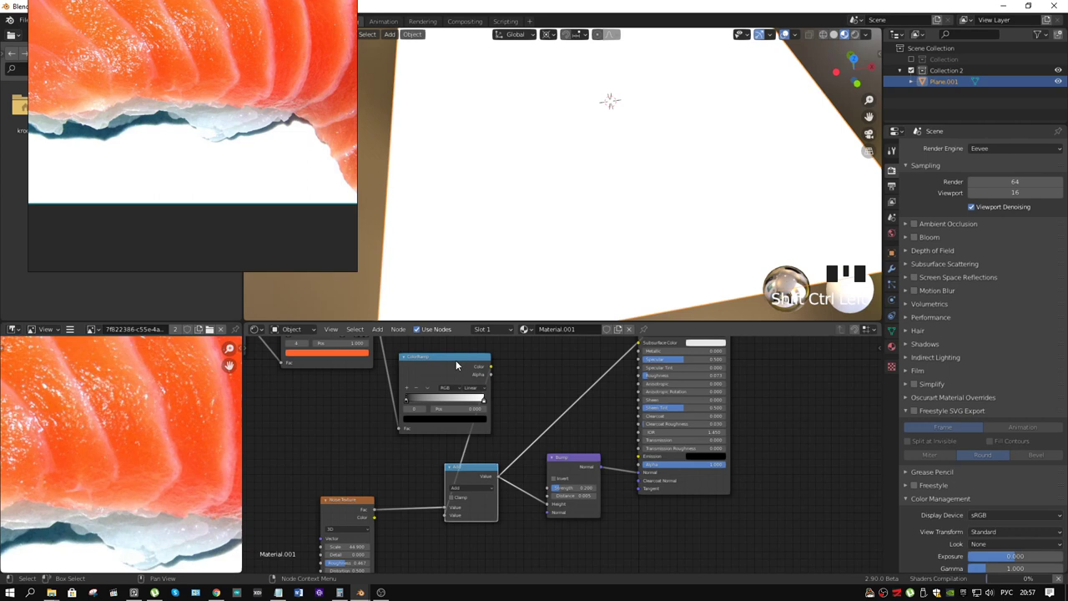
# - Switch the Math node's operation from Add to Multiply
pyautogui.moveTo(582, 203); pyautogui.dragTo(481, 428)
pyautogui.moveTo(481, 428); pyautogui.dragTo(526, 180)
pyautogui.moveTo(536, 183); pyautogui.dragTo(475, 362)
pyautogui.moveTo(475, 363); pyautogui.dragTo(399, 506)
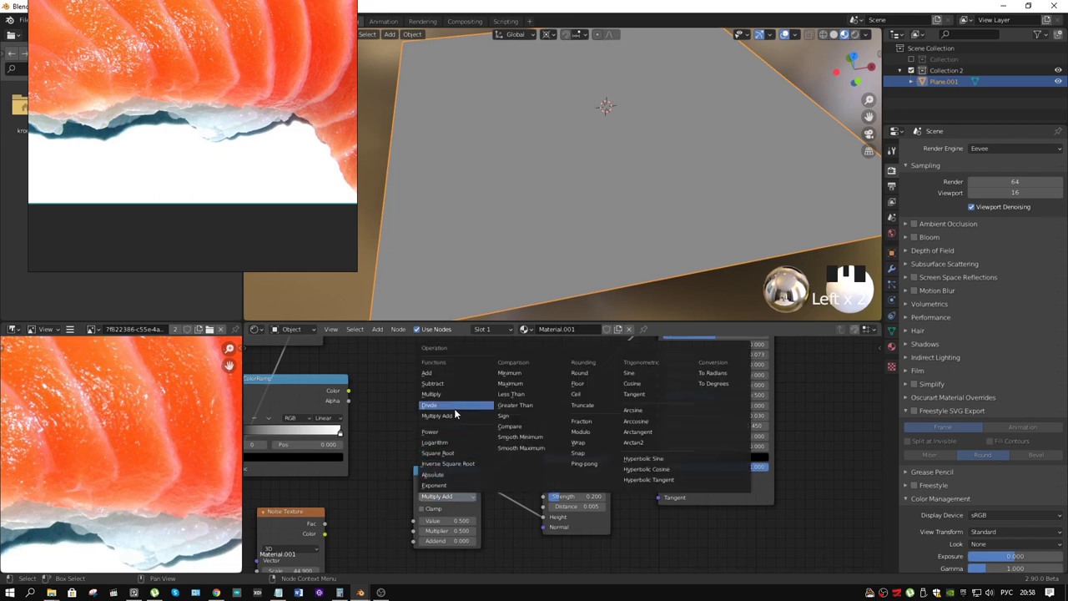
pyautogui.moveTo(455, 400); pyautogui.dragTo(391, 525)
# - Move the ColorRamp's black stop to about Pos 0.268 so dark fat stripes carry the noise
pyautogui.moveTo(328, 527); pyautogui.dragTo(506, 275)
pyautogui.moveTo(505, 275); pyautogui.dragTo(561, 220)
pyautogui.scroll(-3)
pyautogui.moveTo(567, 212); pyautogui.dragTo(433, 436)
pyautogui.moveTo(433, 436); pyautogui.dragTo(363, 435)
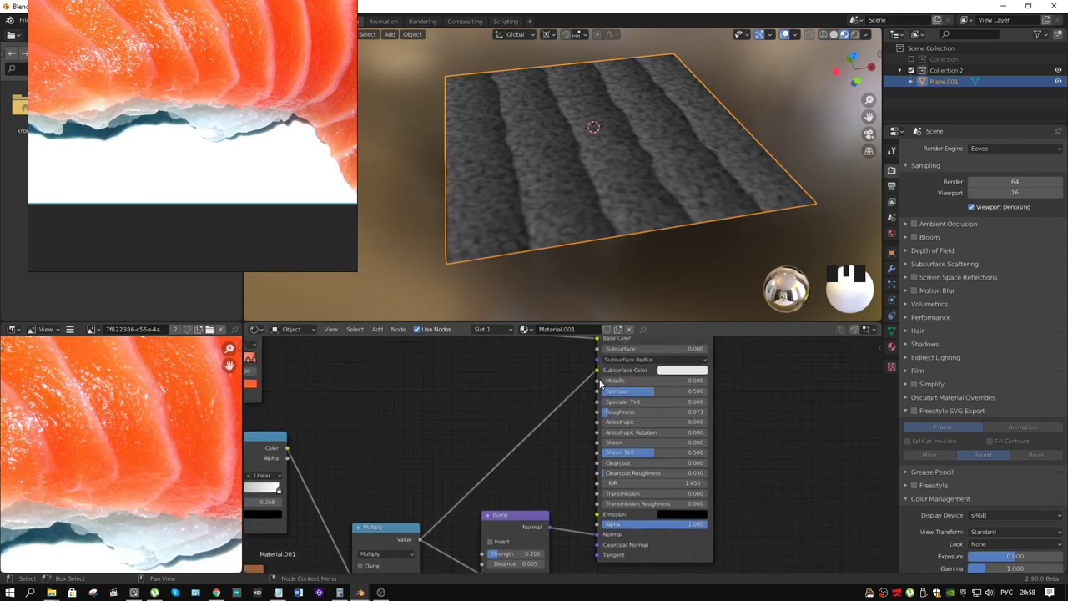
# - Insert an Invert node between the ColorRamp colour output and the Multiply node input
pyautogui.moveTo(628, 342); pyautogui.dragTo(593, 156)
pyautogui.moveTo(592, 156); pyautogui.dragTo(473, 391)
pyautogui.press('shift+a')
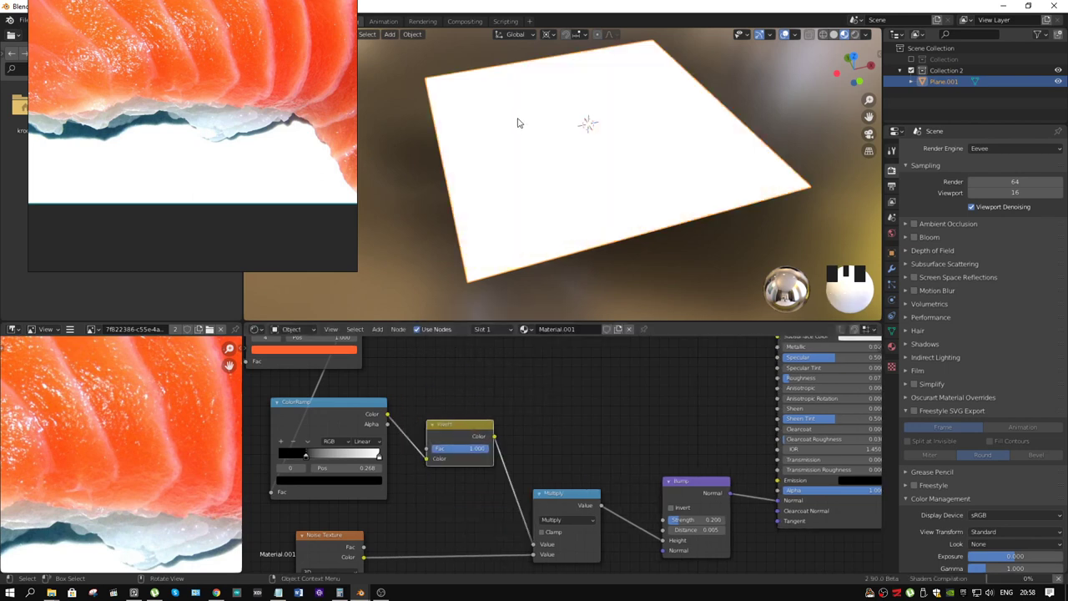
pyautogui.middleClick(589, 165)
pyautogui.scroll(3)
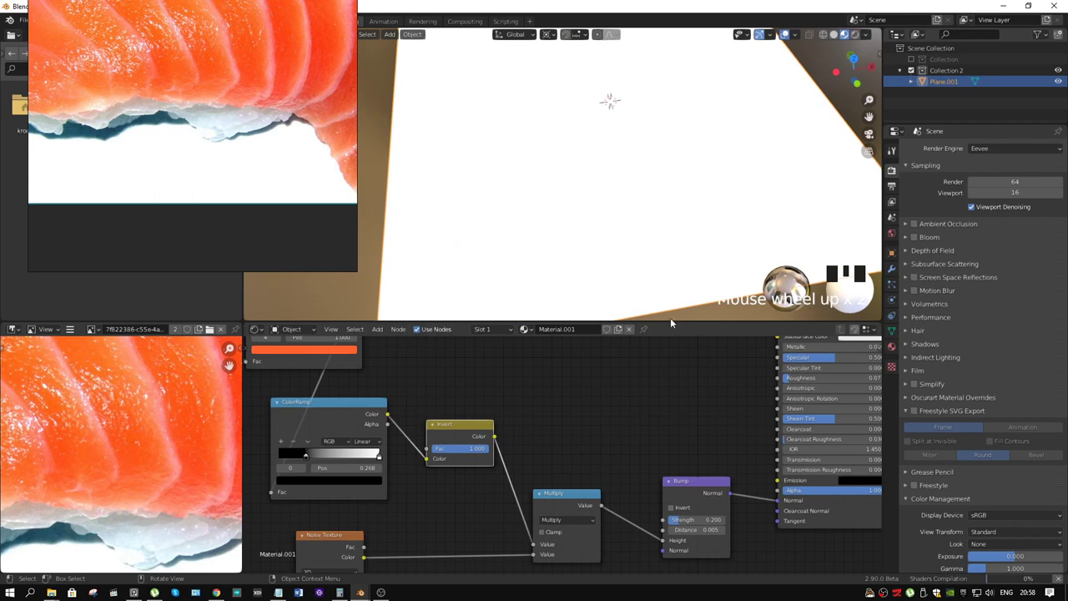